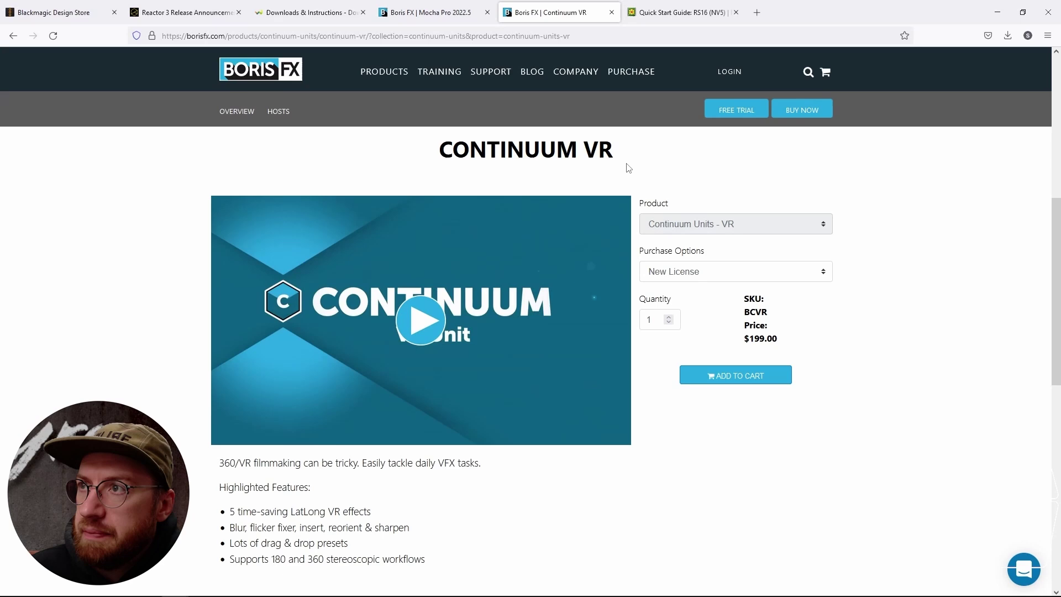
- Switch to the Neat Video Quick Start Guide for Resolve 16 and skim the page
{"action": "left_click", "coordinate": [658, 14]}
{"action": "scroll", "scroll_direction": "down", "scroll_amount": 3}
{"action": "scroll", "scroll_direction": "up", "scroll_amount": 3}
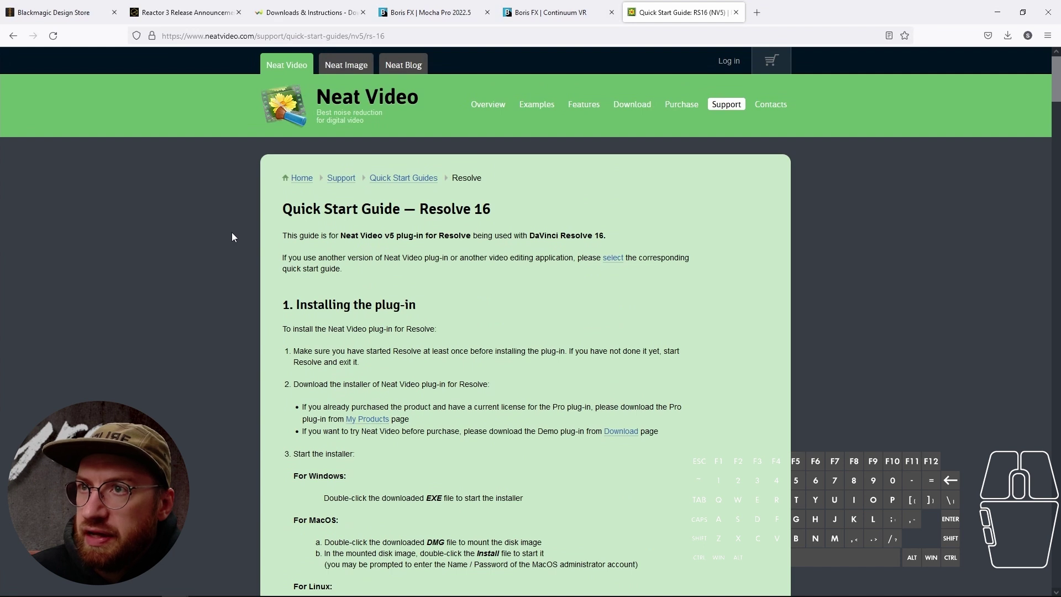
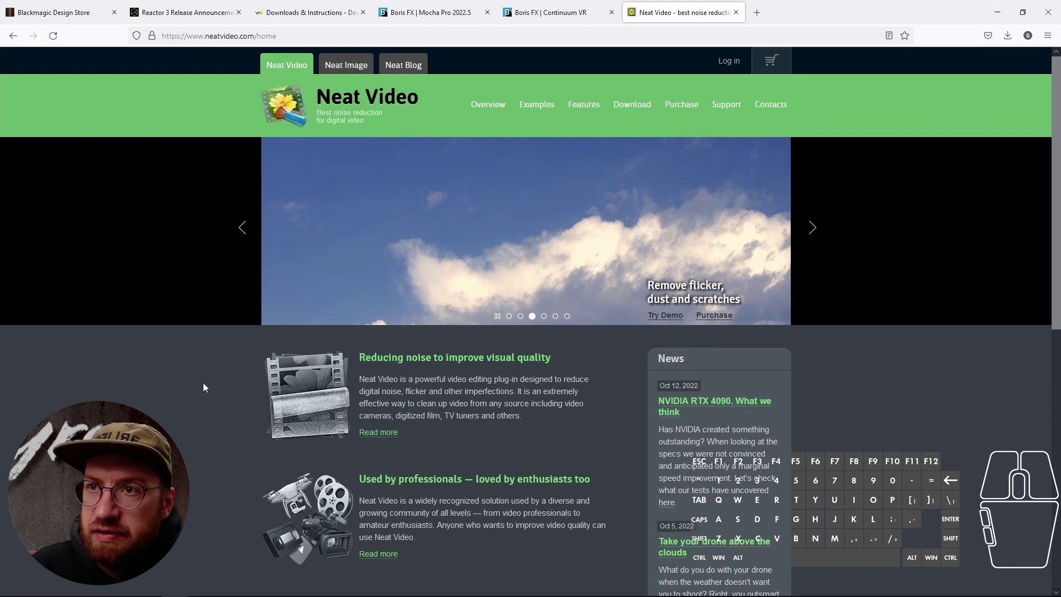
- Scroll the Neat Video homepage slideshow area and return to the top
{"action": "scroll", "scroll_direction": "down", "scroll_amount": 3}
{"action": "scroll", "scroll_direction": "up", "scroll_amount": 3}
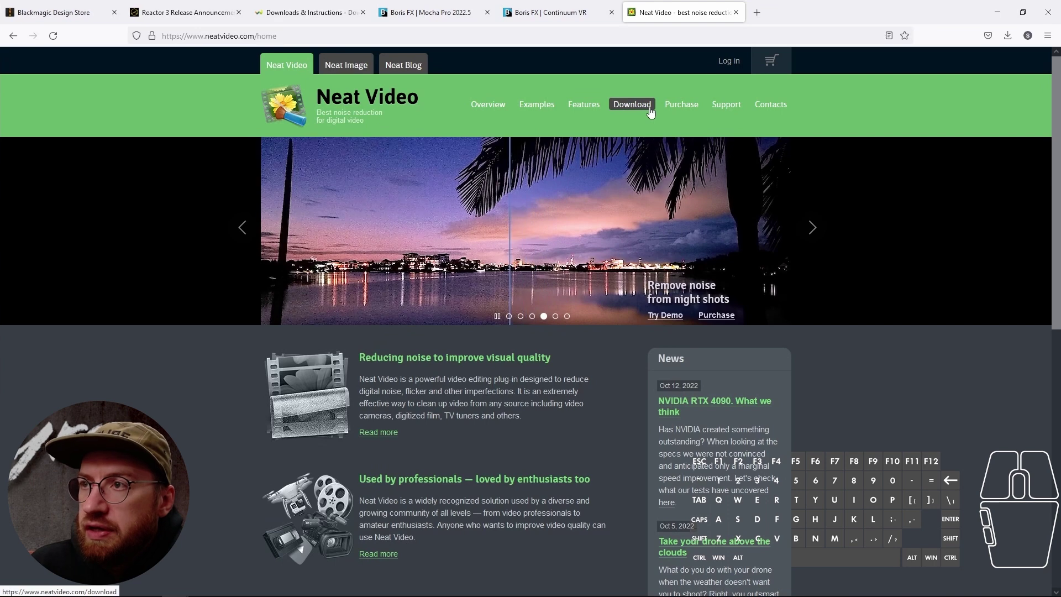
- Browse the Demo plug-in download page, then go to the Purchase page listing license prices
{"action": "left_click", "coordinate": [635, 117]}
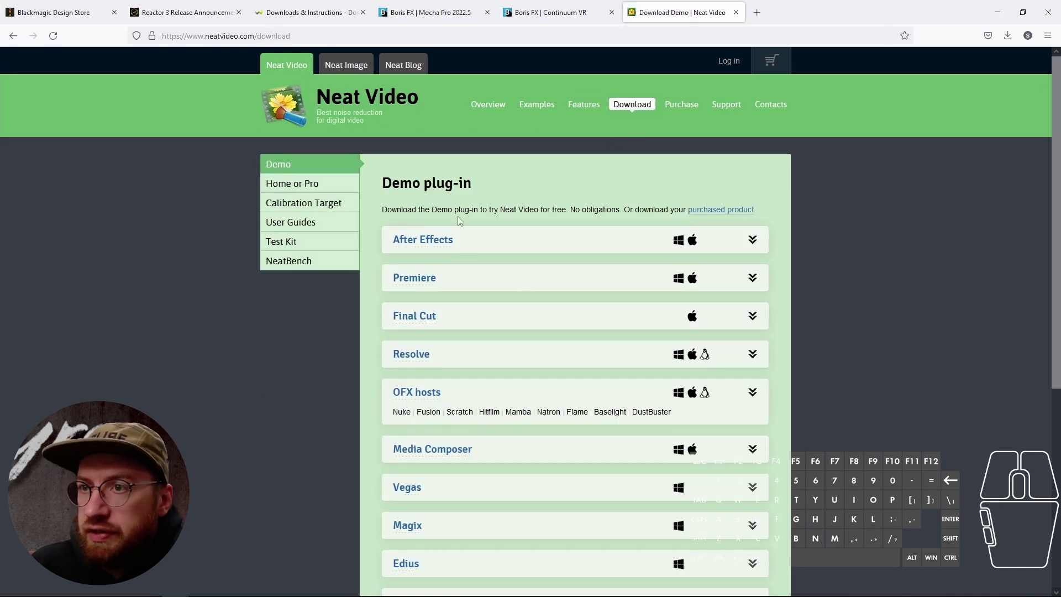
{"action": "scroll", "scroll_direction": "down", "scroll_amount": 3}
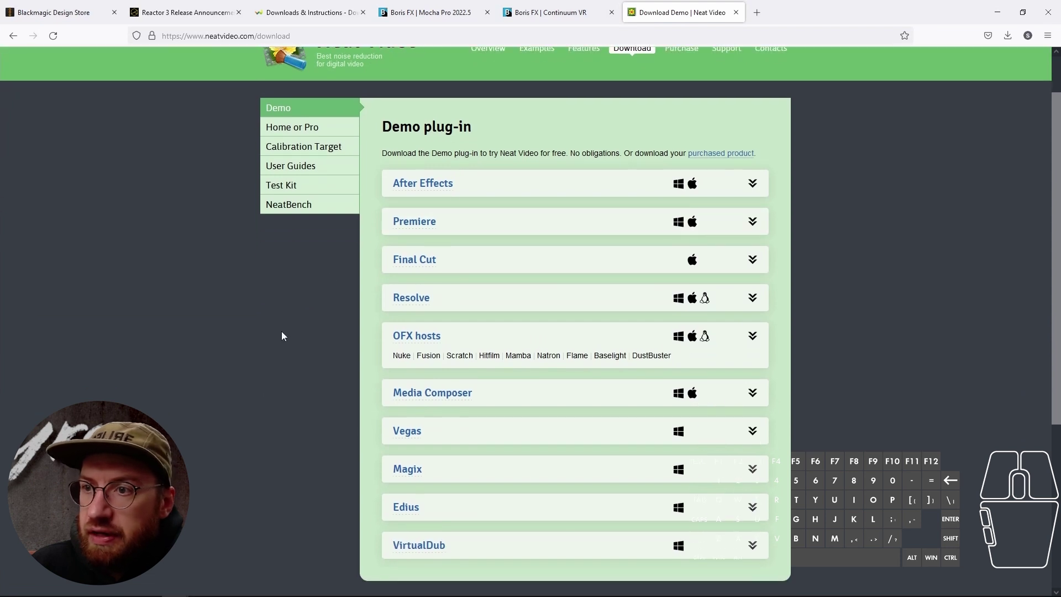
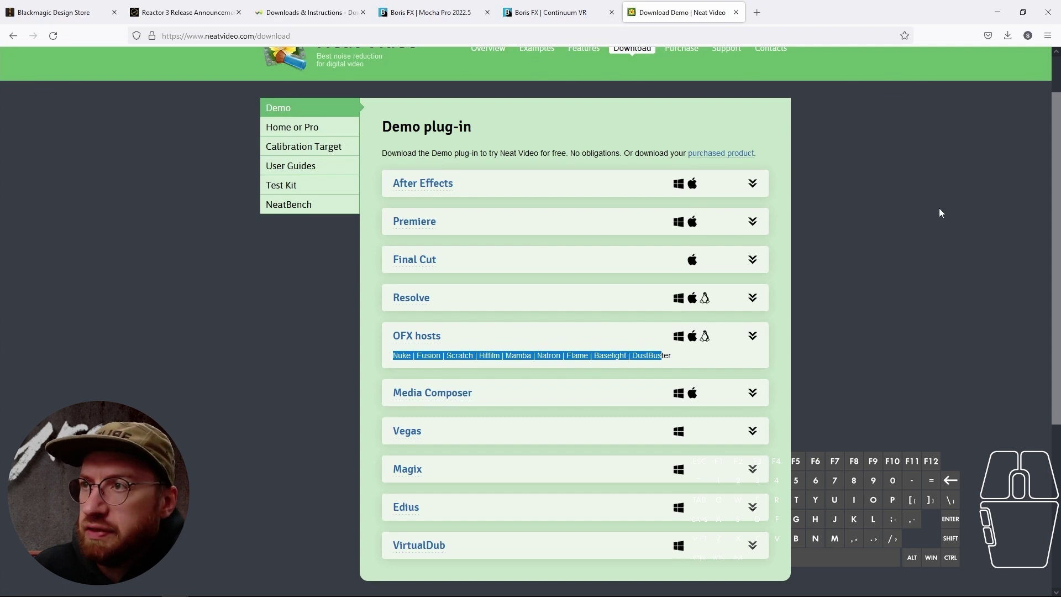
{"action": "scroll", "scroll_direction": "up", "scroll_amount": 3}
{"action": "left_click", "coordinate": [686, 112]}
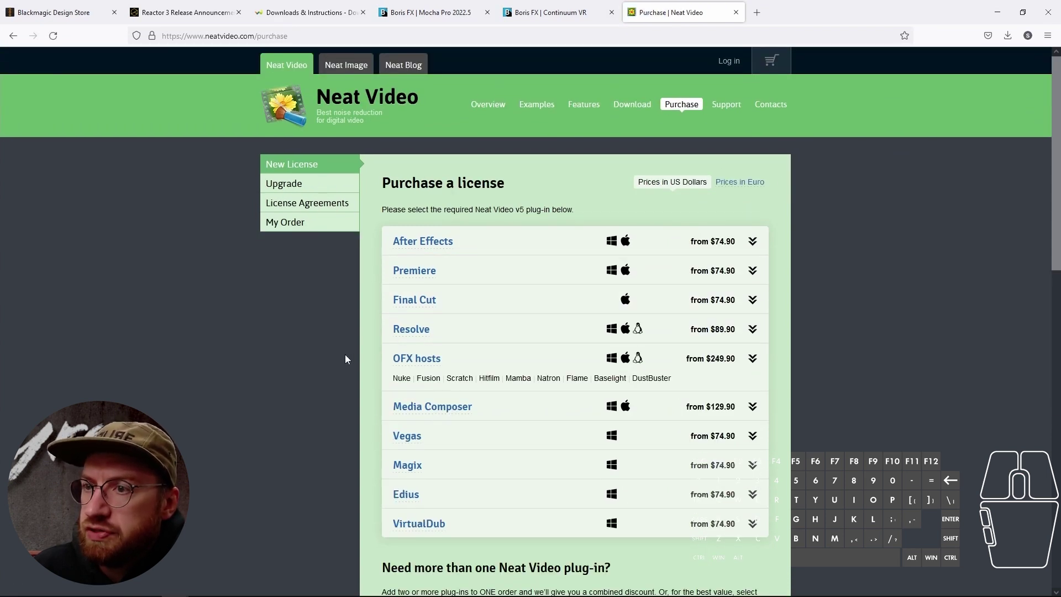
- Expand the Resolve tiers (Home $89.90, Pro $159.90) and the OFX hosts Pro and Studio tiers
{"action": "left_click", "coordinate": [517, 345]}
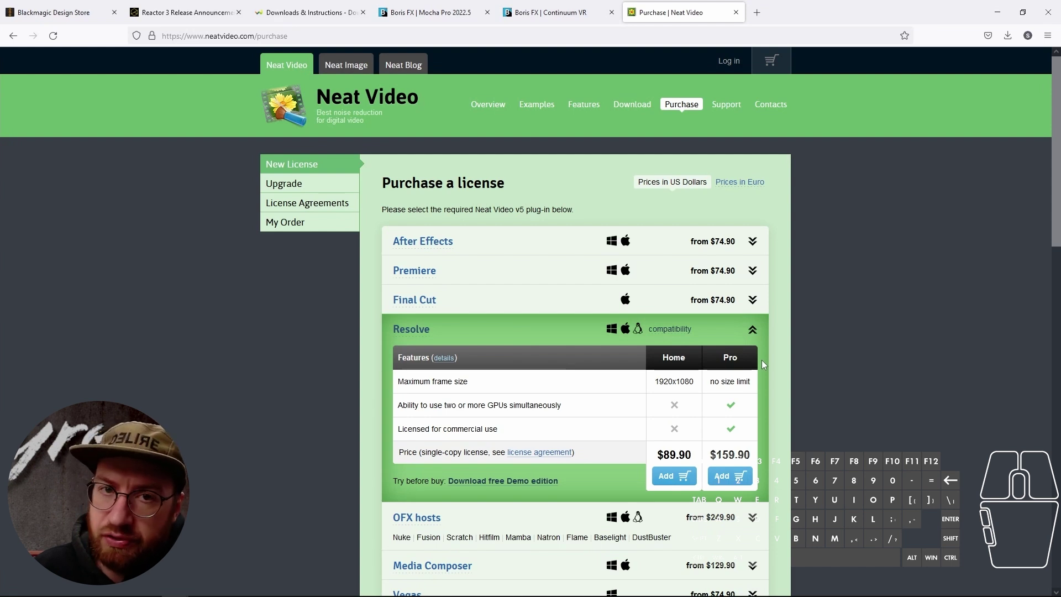
{"action": "scroll", "scroll_direction": "down", "scroll_amount": 3}
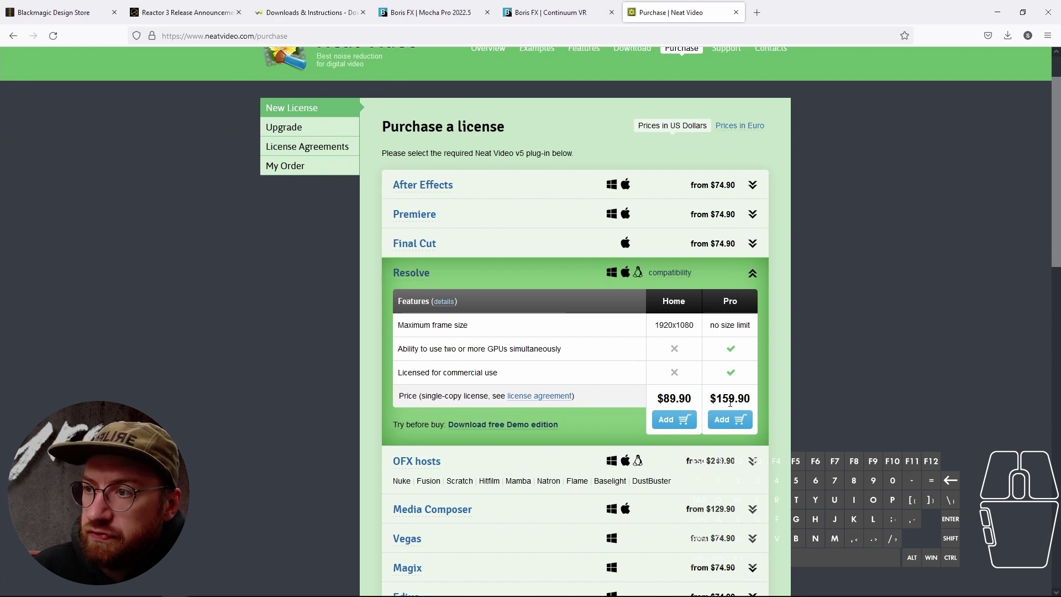
{"action": "left_click", "coordinate": [866, 402]}
{"action": "scroll", "scroll_direction": "down", "scroll_amount": 3}
{"action": "left_click", "coordinate": [667, 421]}
{"action": "left_click", "coordinate": [522, 409]}
{"action": "scroll", "scroll_direction": "down", "scroll_amount": 3}
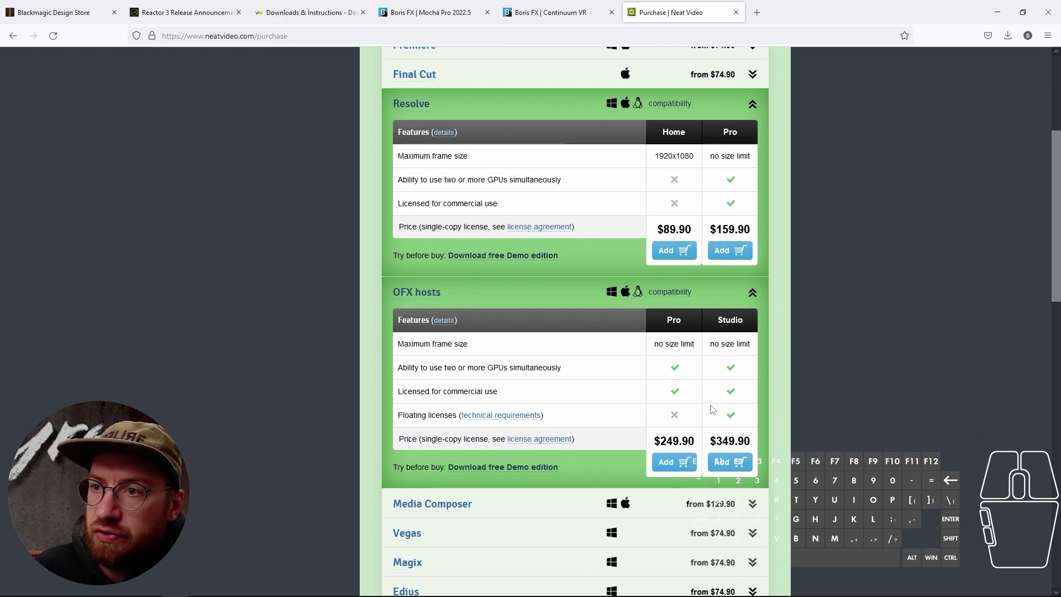
{"action": "left_click", "coordinate": [790, 441]}
{"action": "left_click", "coordinate": [952, 419]}
{"action": "scroll", "scroll_direction": "down", "scroll_amount": 3}
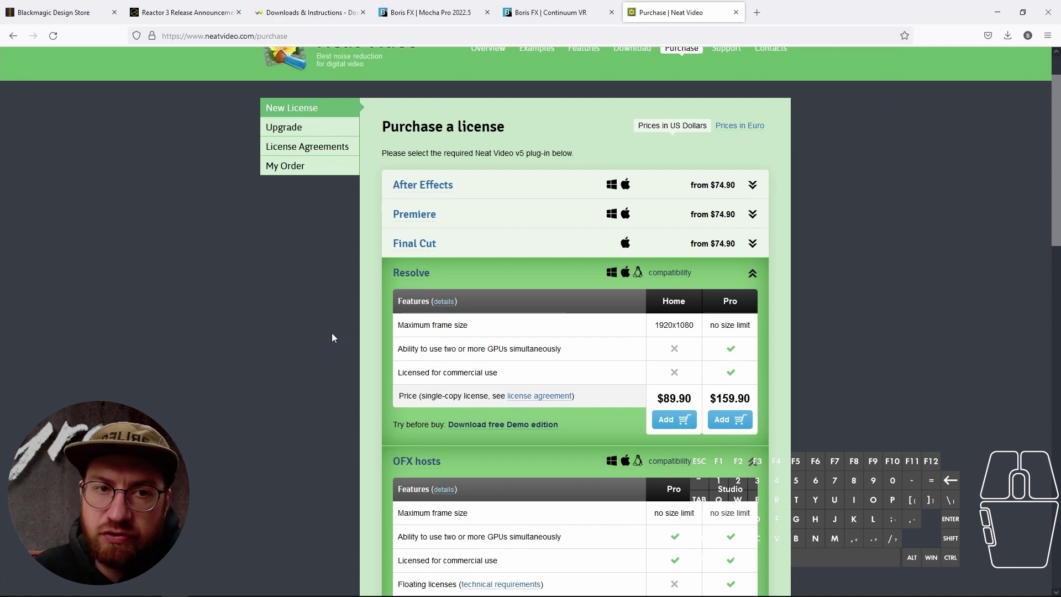
{"action": "scroll", "scroll_direction": "up", "scroll_amount": 3}
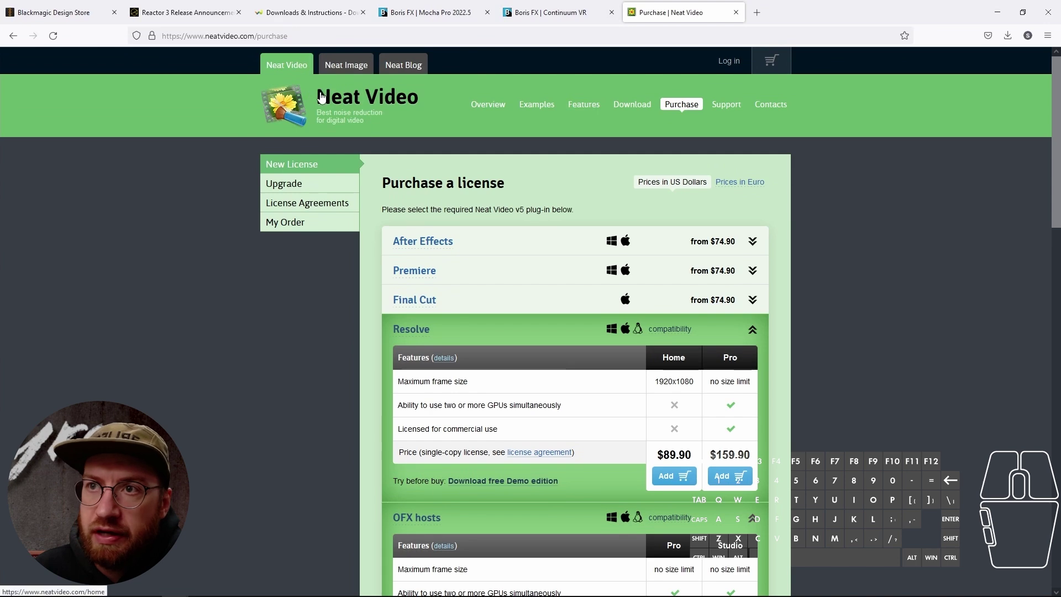